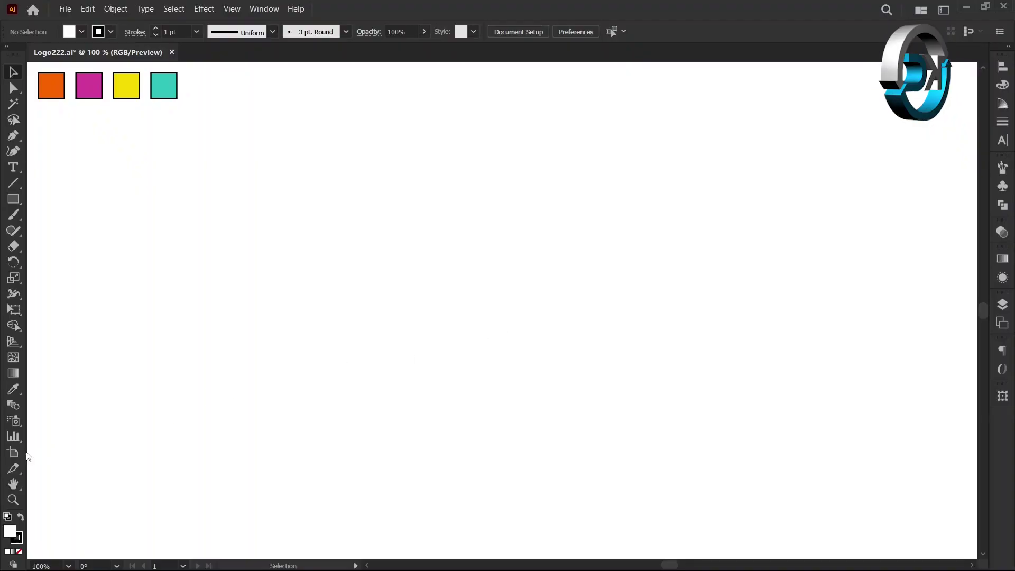
# Step: Set the Fill swatch to None, leaving only the black stroke for new shapes
pyautogui.doubleClick(21, 453)
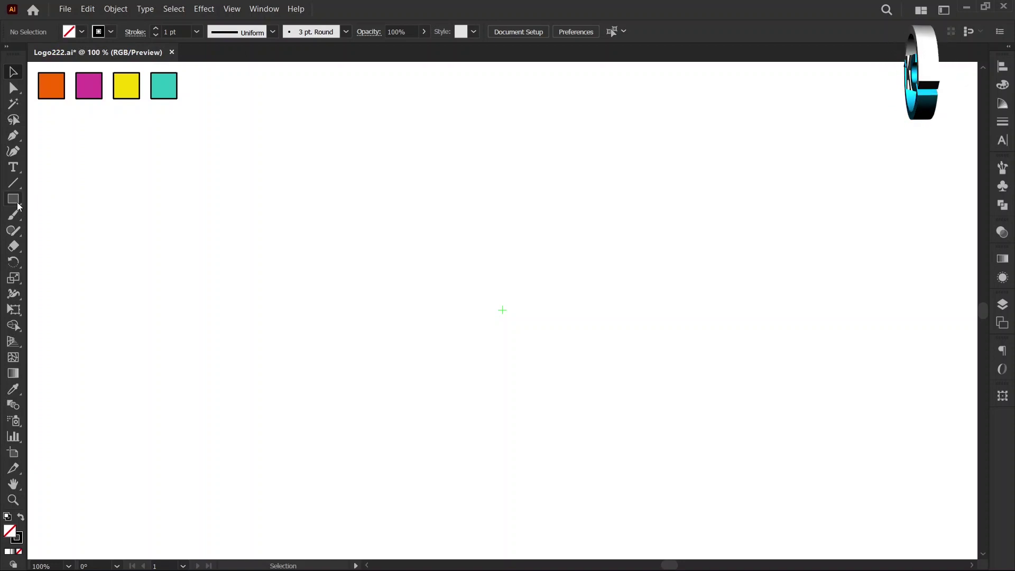
# Step: Draw a 6-sided polygon with 50 px radius at the artboard centre using the Polygon tool
pyautogui.rightClick(19, 206)
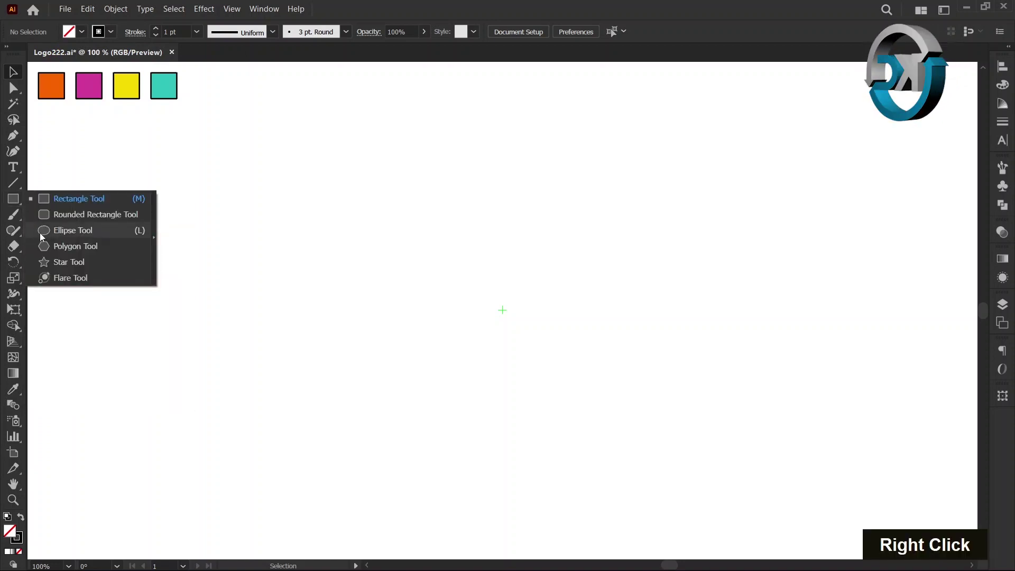
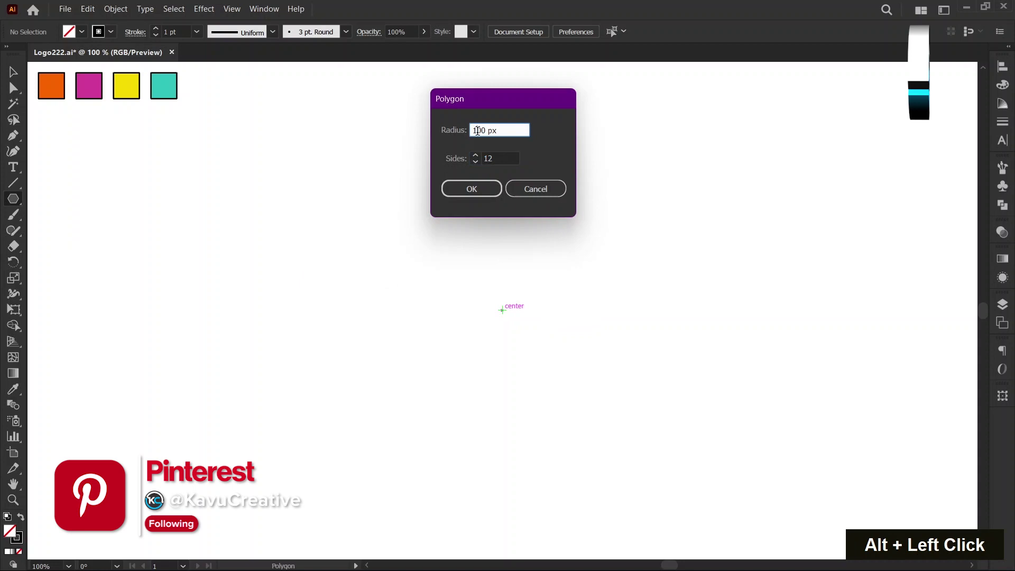
pyautogui.press('ctrl+a')
pyautogui.write('50')
pyautogui.press('Tab')
pyautogui.write('50 6')
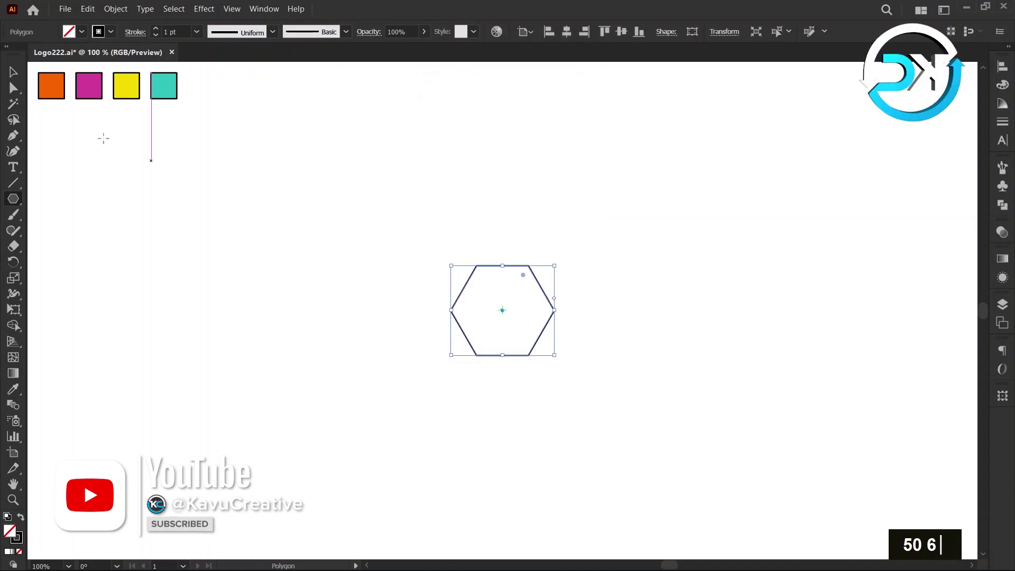
# Step: Draw a 12-sided polygon with 100 px radius around the hexagon, sharing its centre
pyautogui.doubleClick(111, 169)
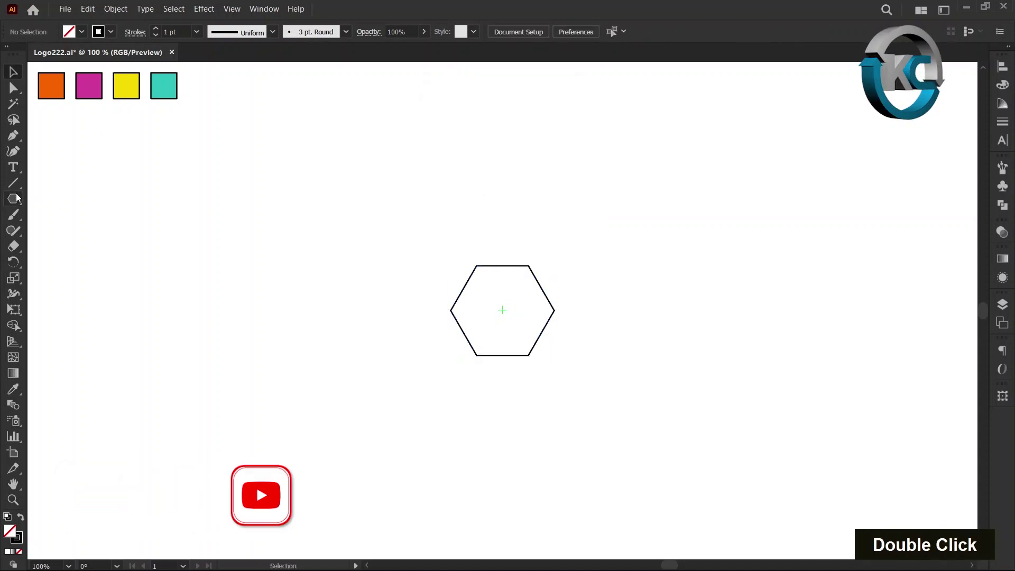
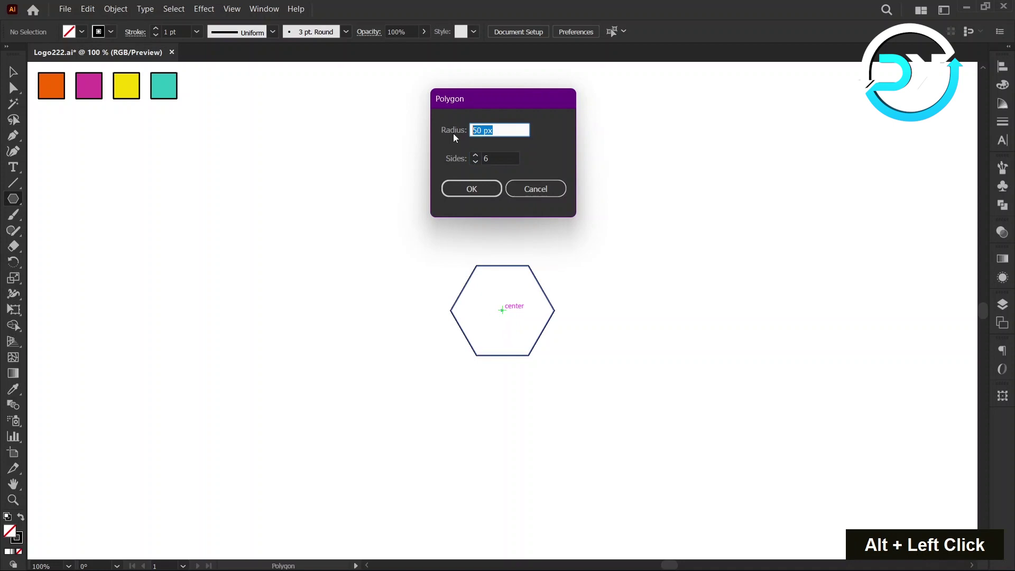
pyautogui.write('100')
pyautogui.press('Tab')
pyautogui.write('100 12')
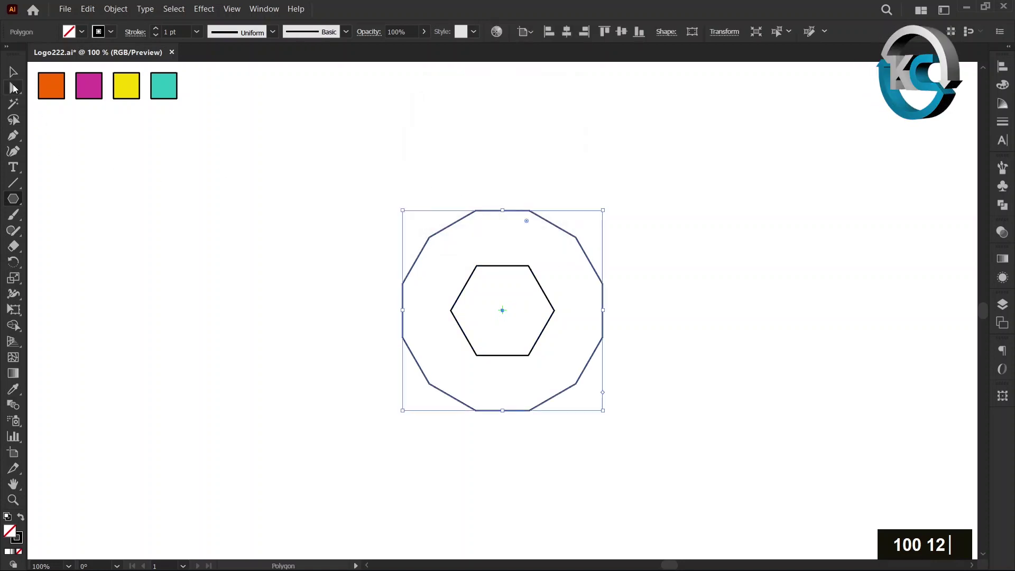
# Step: Pen a zigzag path from the centre through the hexagon's top corners to the 12-gon's vertices
pyautogui.doubleClick(81, 136)
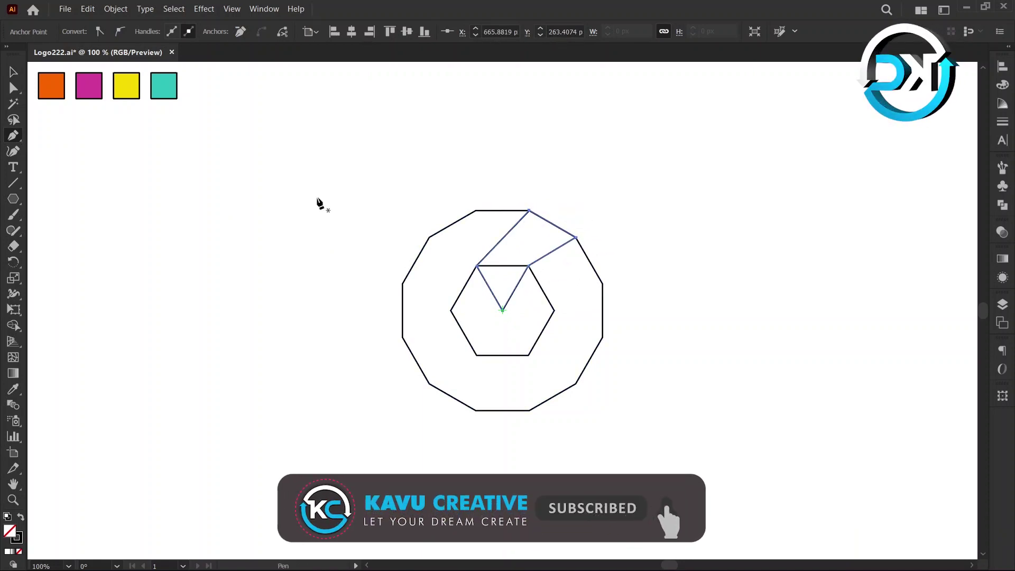
pyautogui.doubleClick(53, 132)
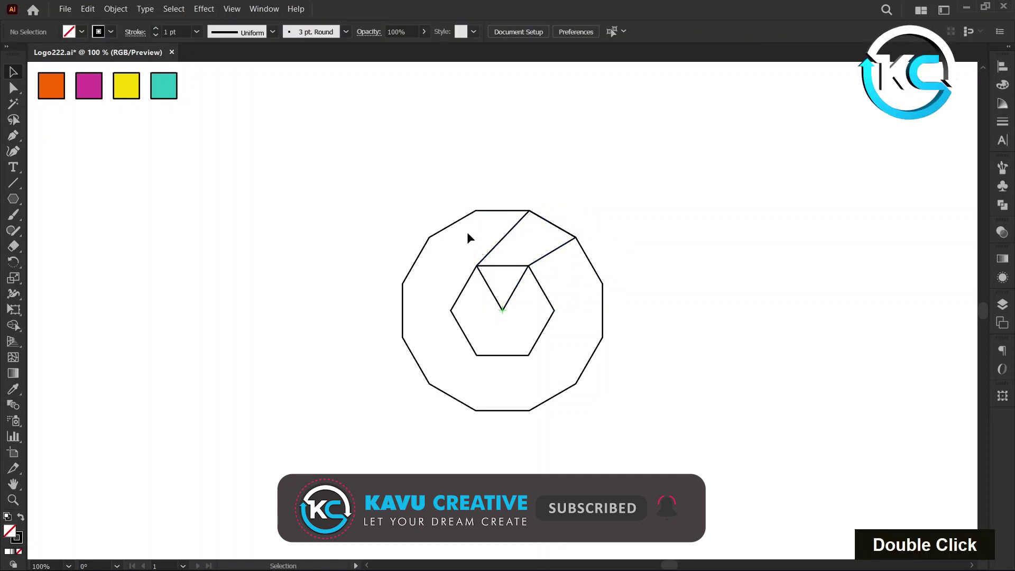
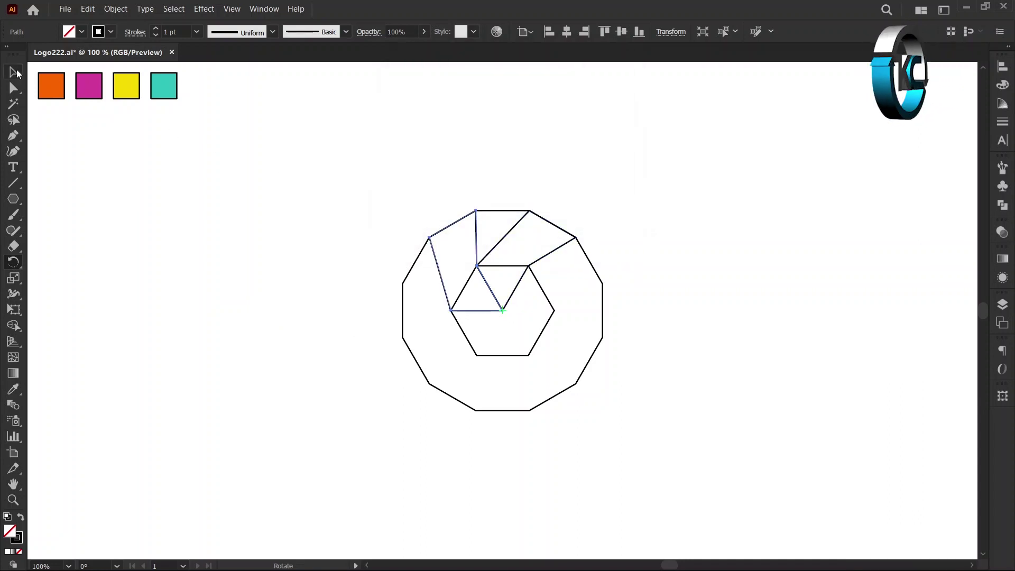
# Step: Rotate a 60° copy of the pen path about the shared centre, then select all for Shape Builder
pyautogui.doubleClick(310, 228)
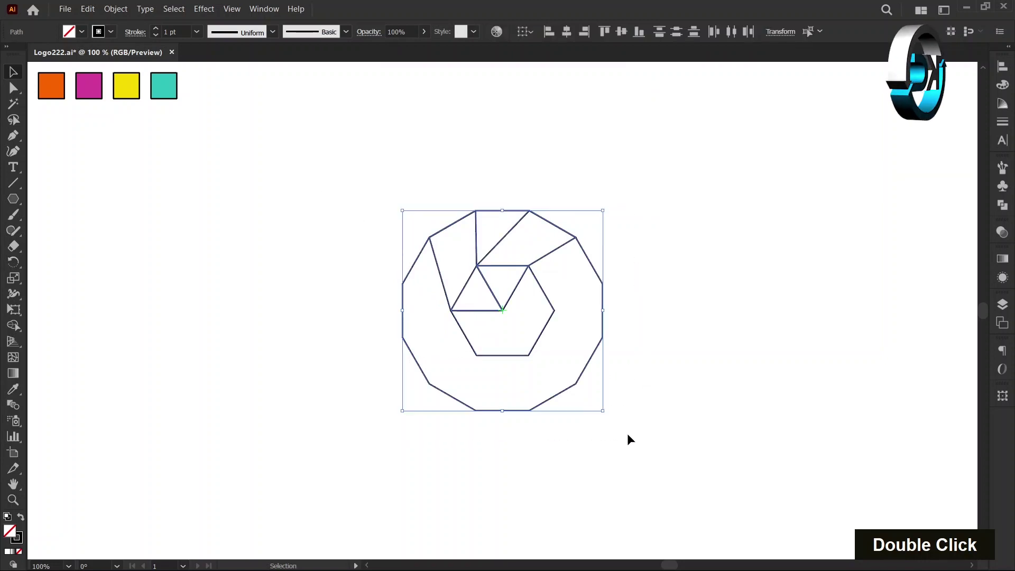